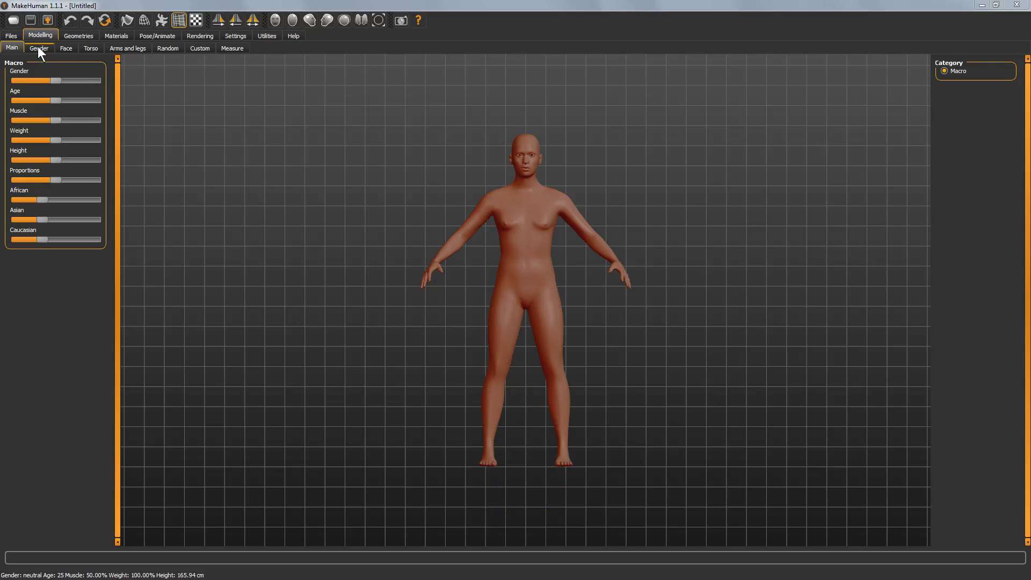
Set the macro Gender slider to about 72.80% male
left_click(58, 84)
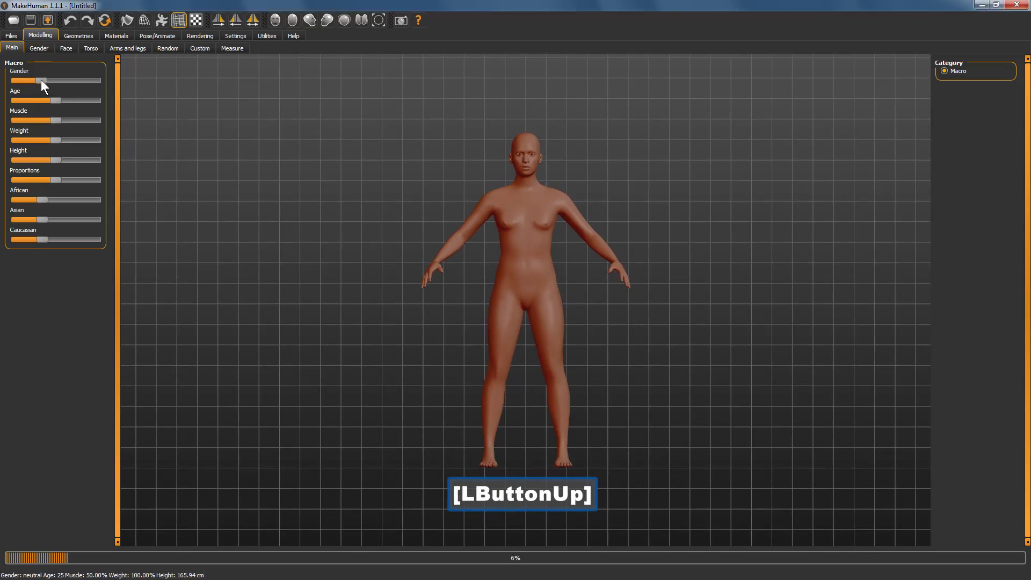
left_click(57, 87)
left_click(74, 87)
left_click(56, 106)
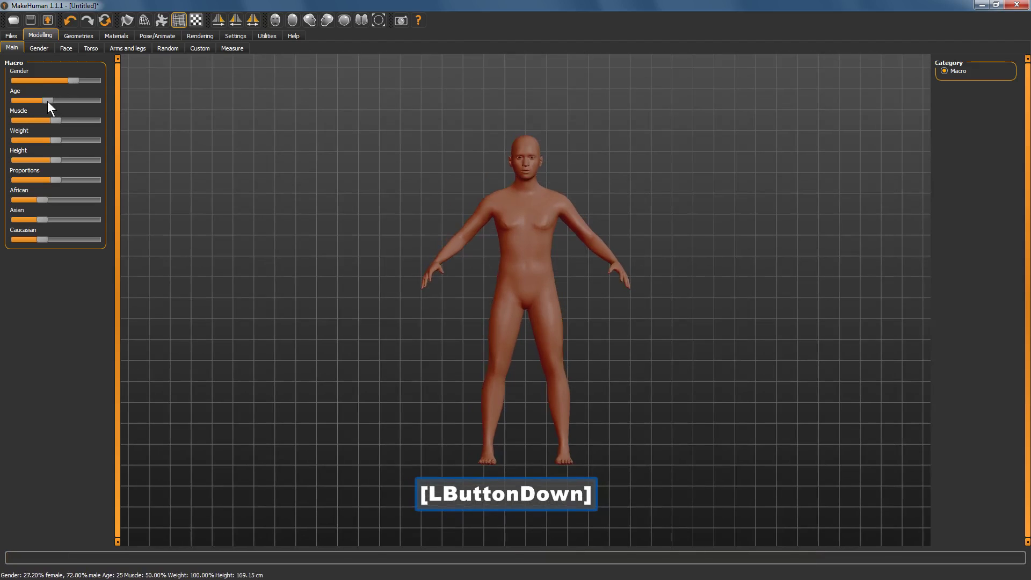
Set age 20, muscle 38.80%, weight 87.40%, height 168.49 cm and more Asian features
left_click(52, 124)
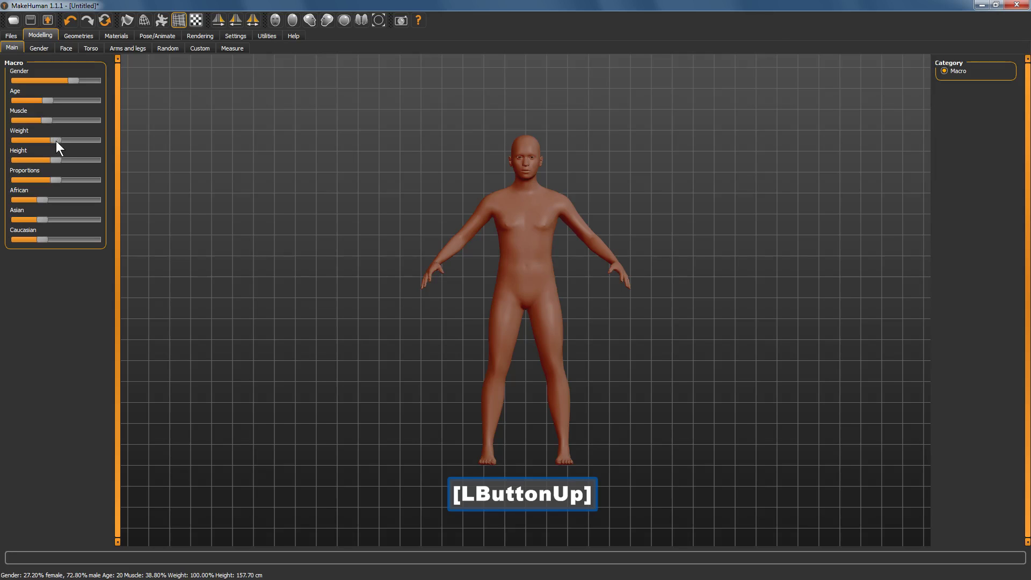
left_click(55, 144)
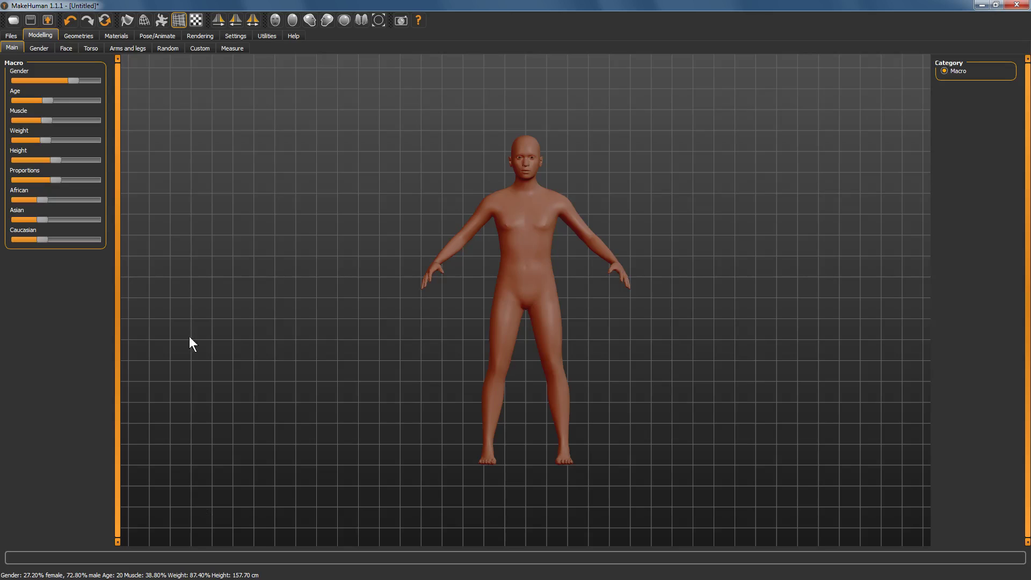
left_click(59, 166)
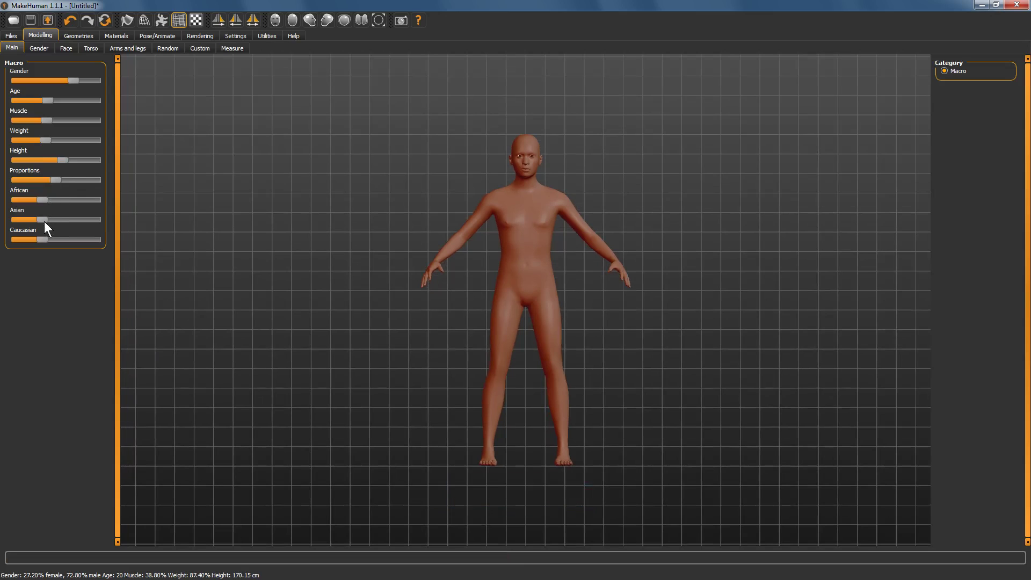
left_click(53, 230)
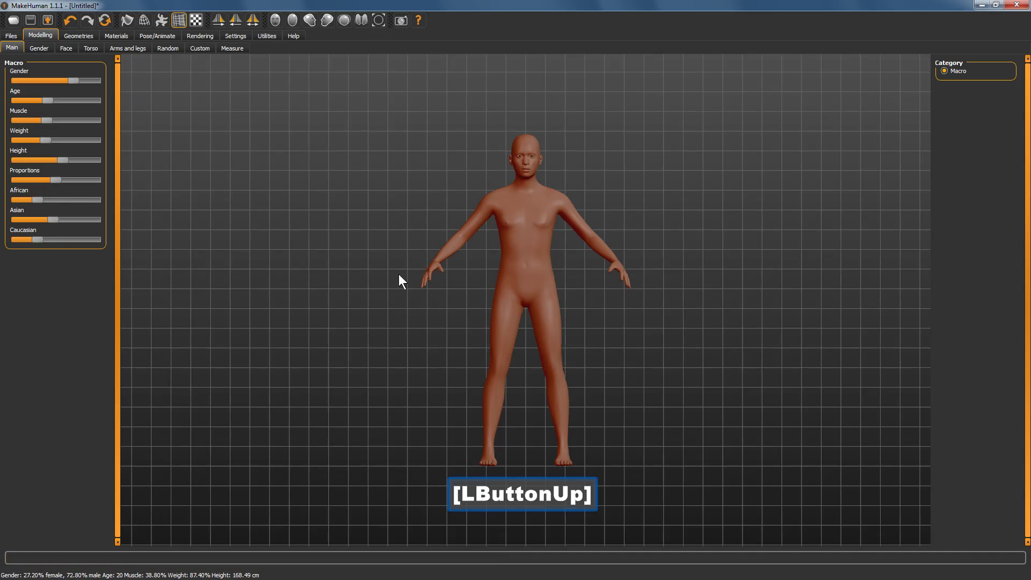
left_click(453, 286)
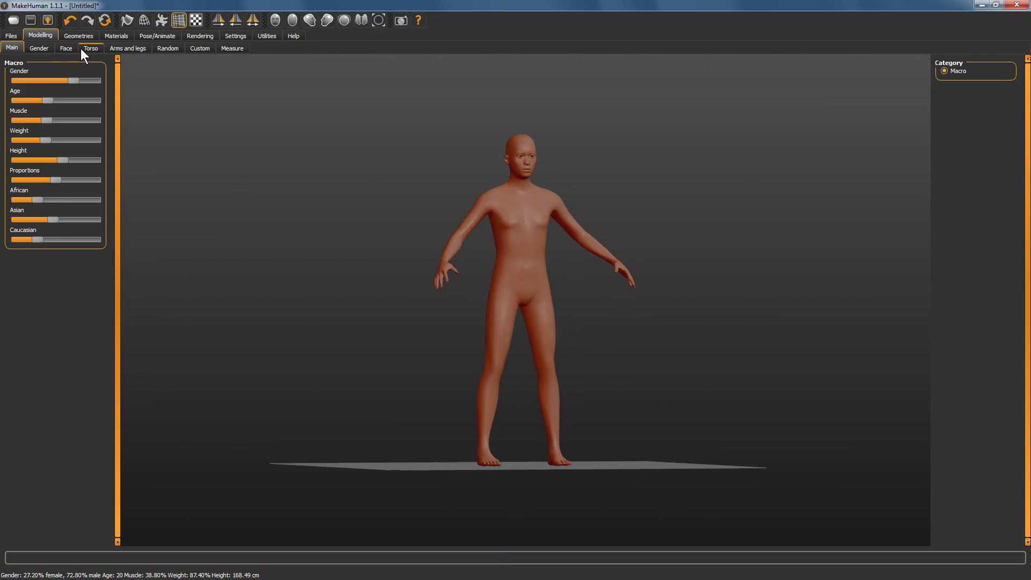
Dress the figure in Fedora cocked and Male casualsuit06 T-shirt and jeans after trying casualsuit05
left_click(88, 46)
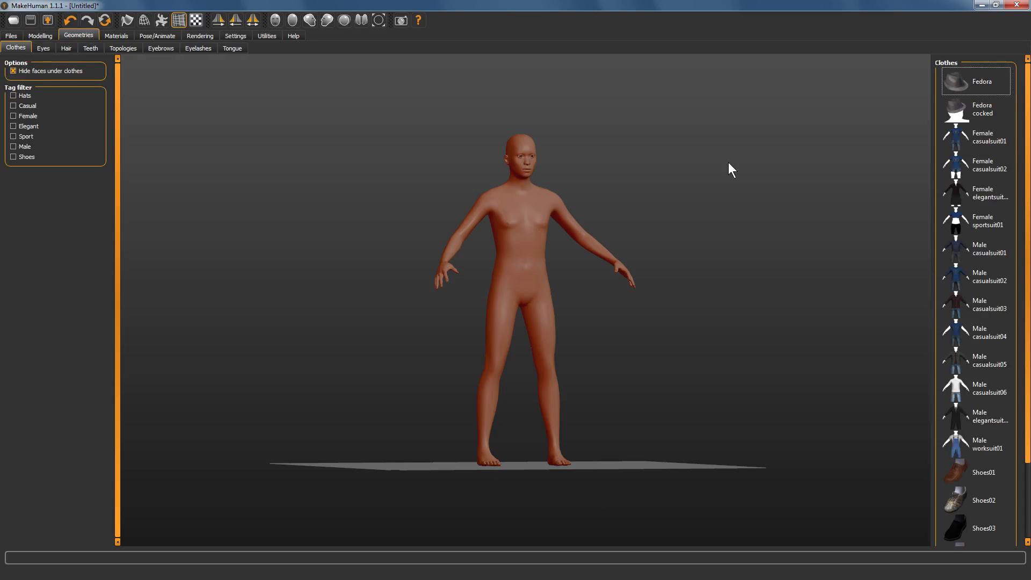
left_click(969, 125)
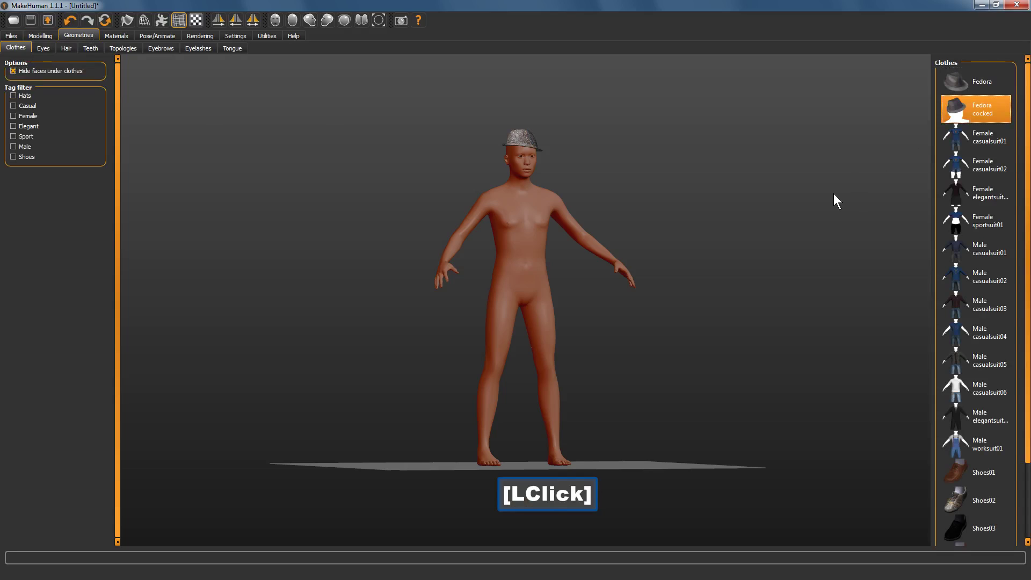
left_click(1009, 365)
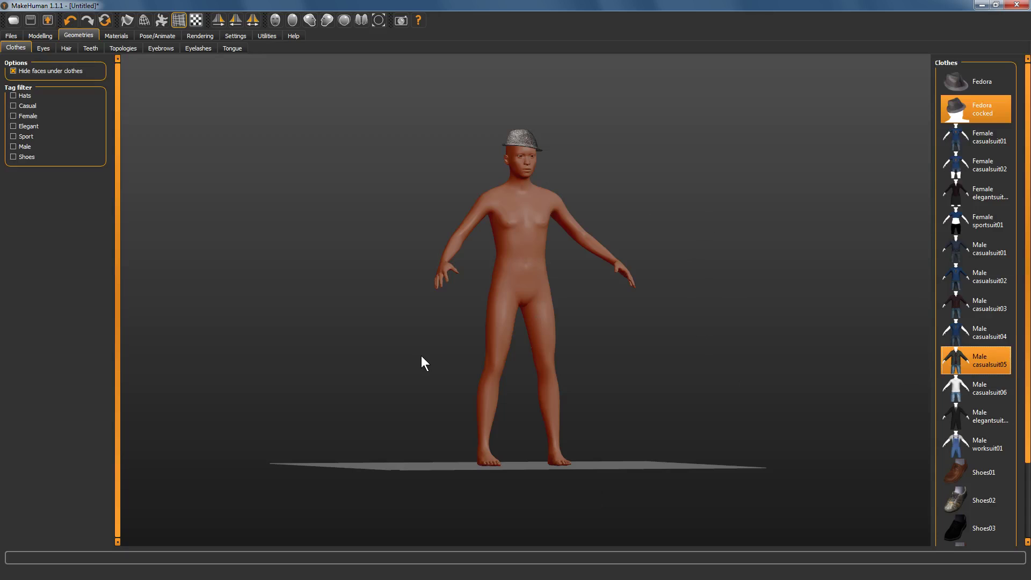
left_click(424, 353)
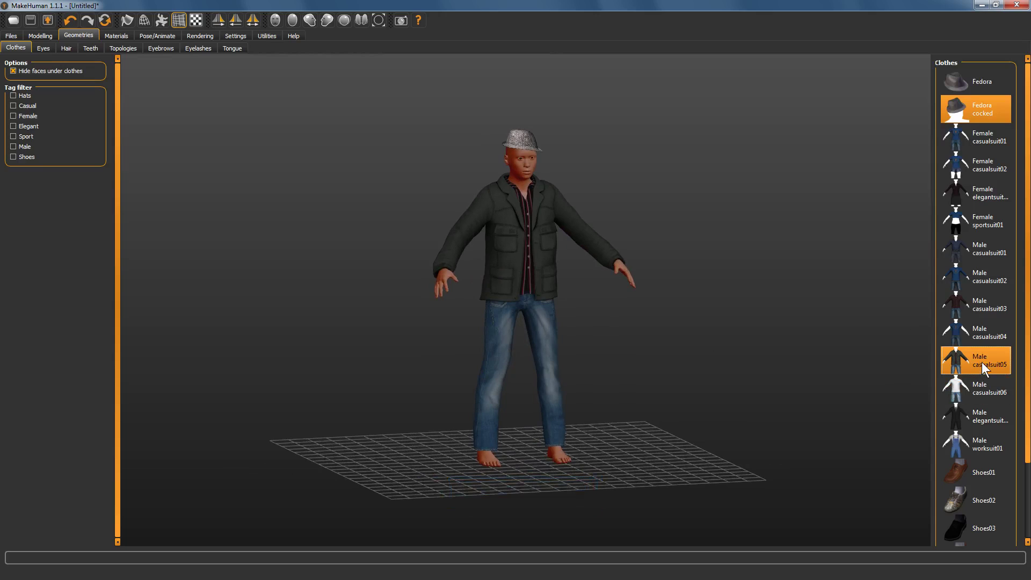
left_click(987, 370)
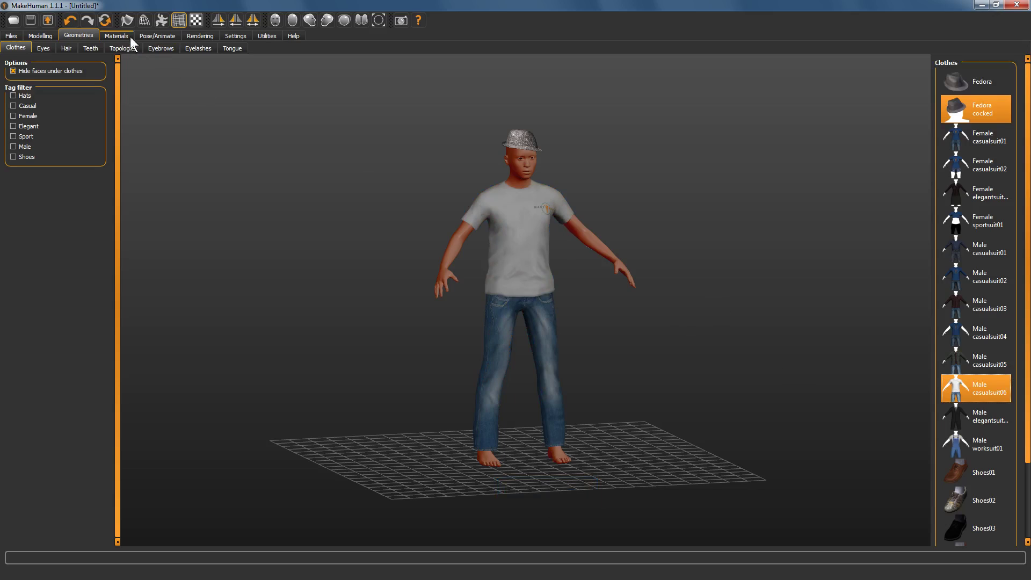
Choose the Game engine skeleton and the TPose close legs pose
left_click(152, 47)
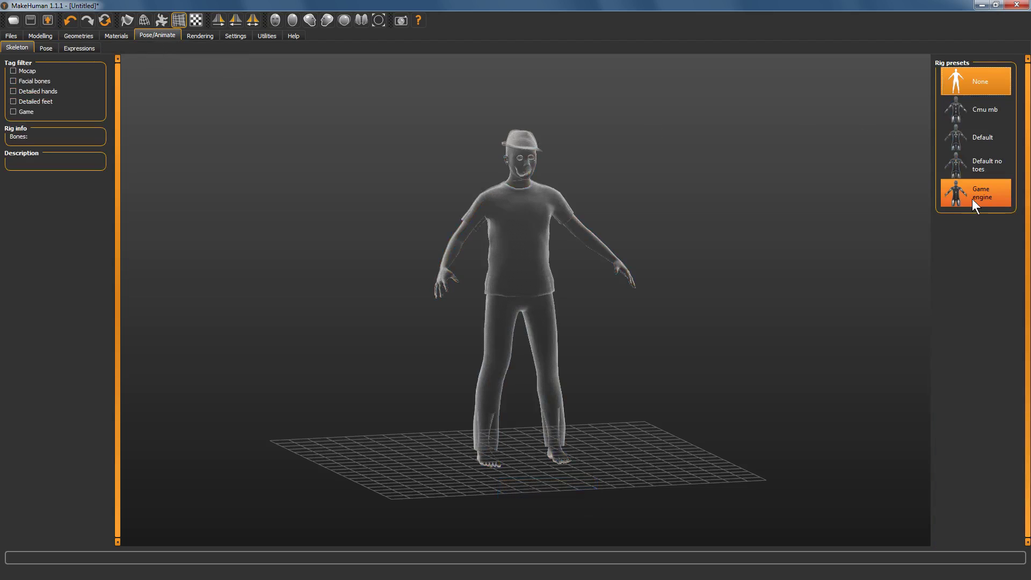
left_click(971, 206)
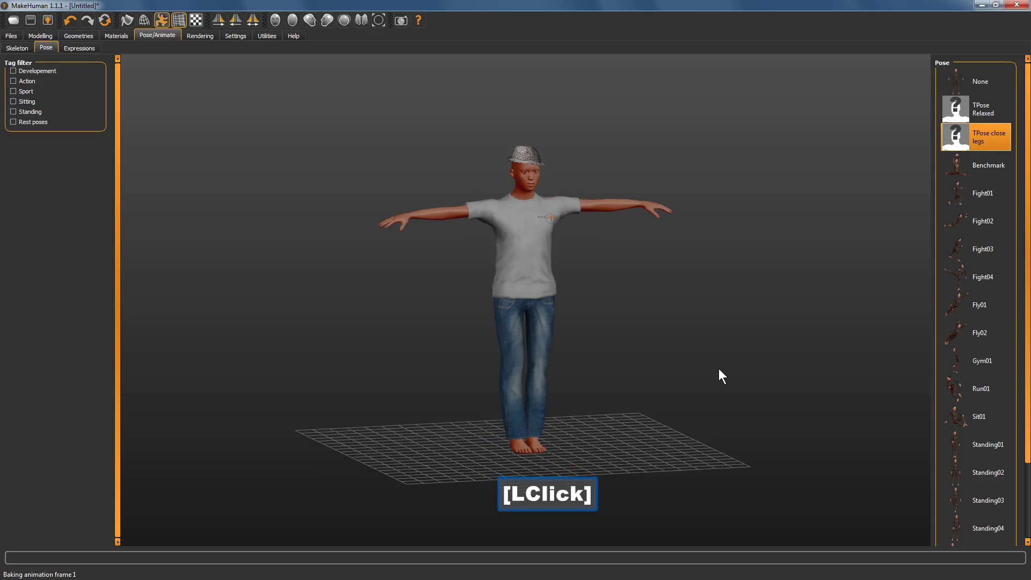
left_click(690, 373)
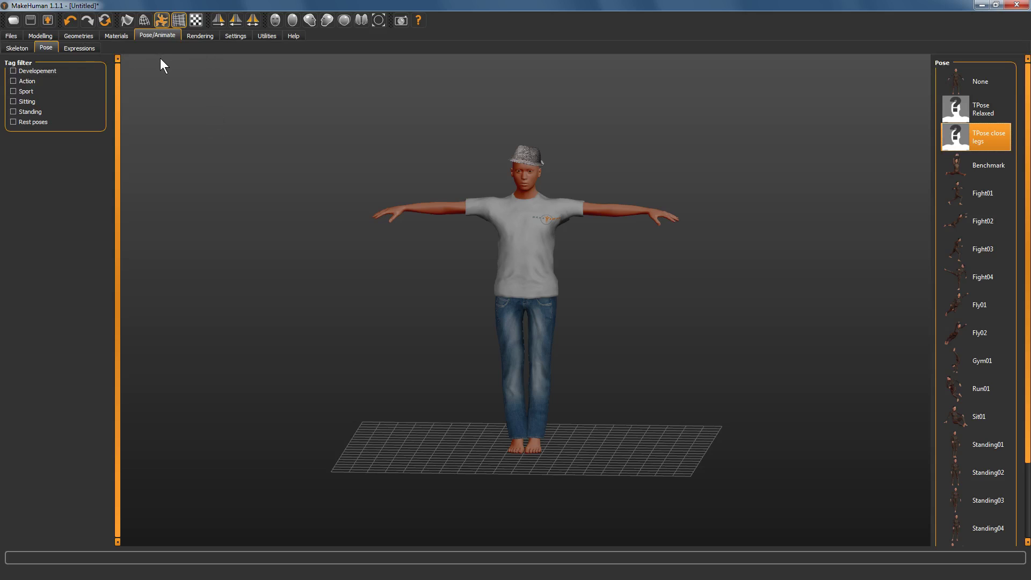
Export as Collada my_new_avatar with Z up face X, Local = Global and meter units
left_click(10, 42)
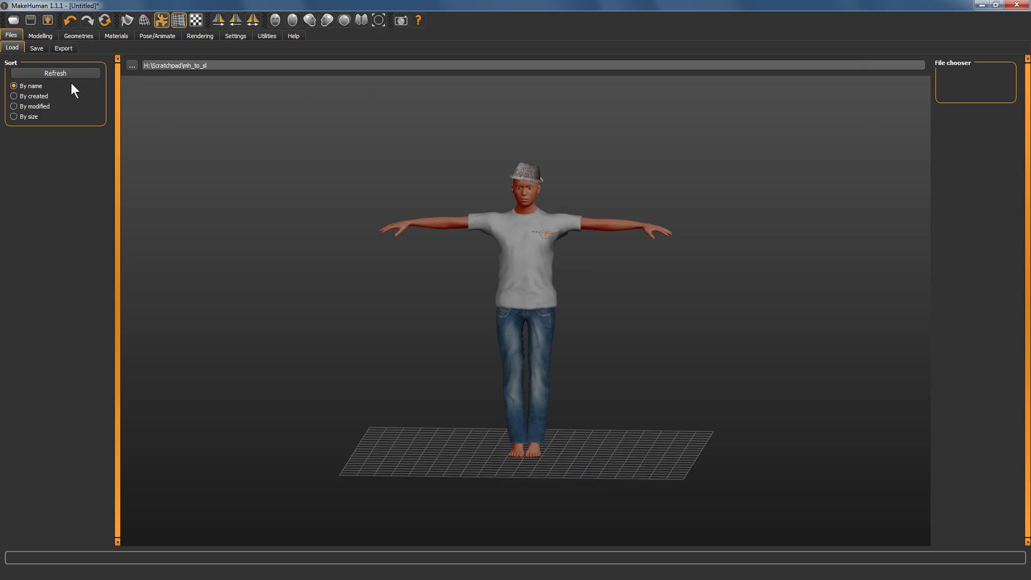
left_click(63, 54)
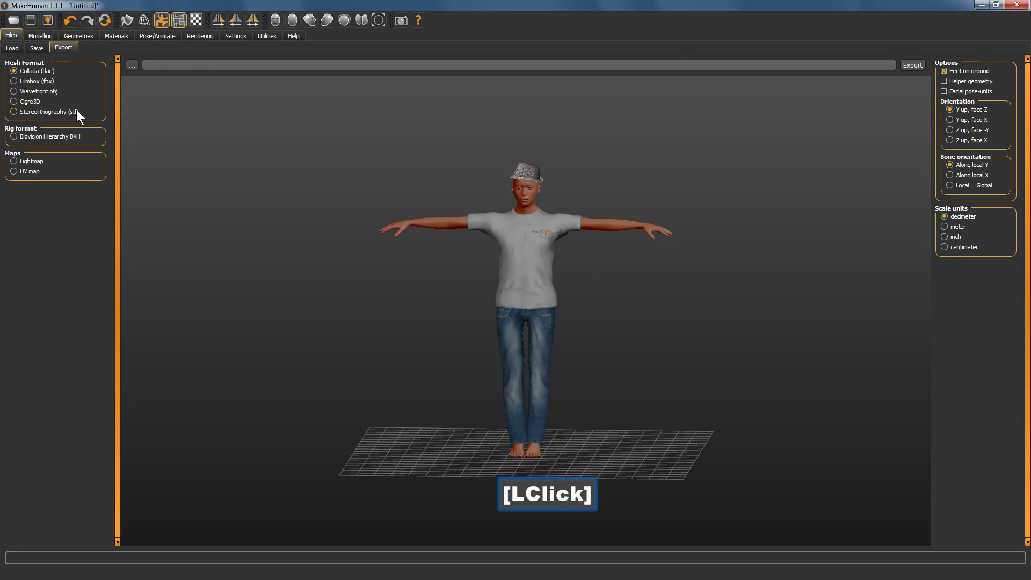
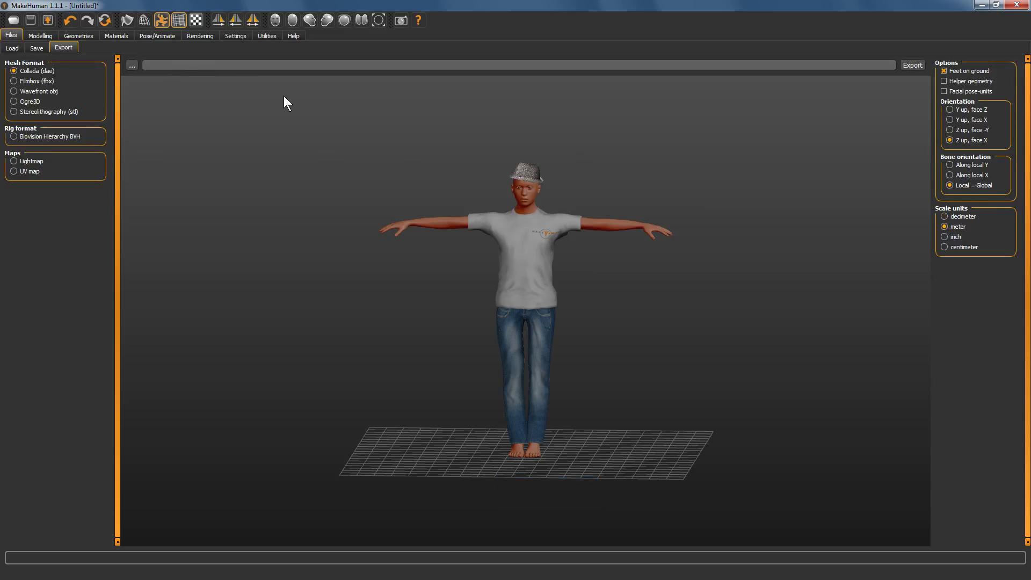
key("m")
type("y")
type("[Shift + -]new")
type("avtar")
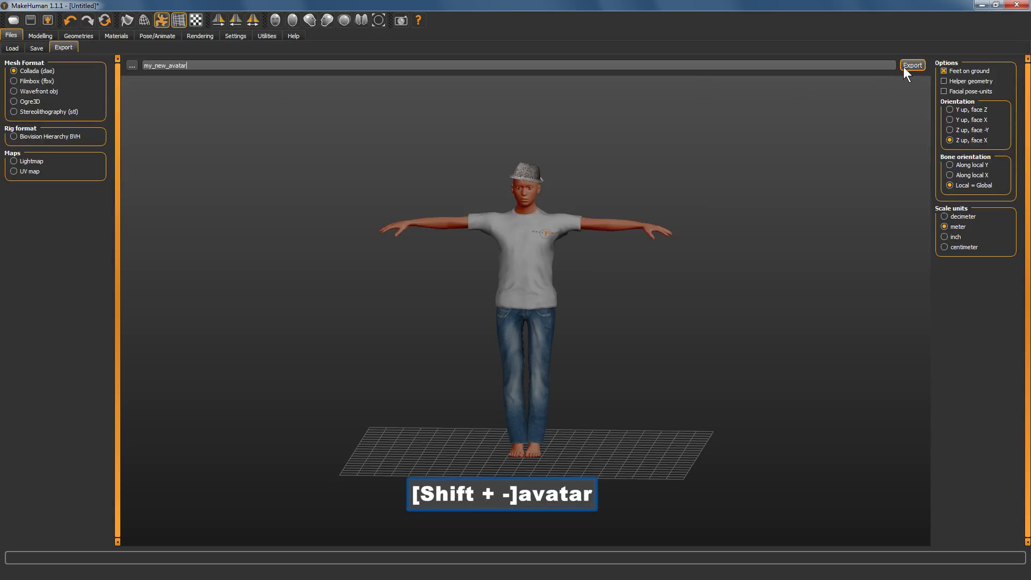
left_click(909, 76)
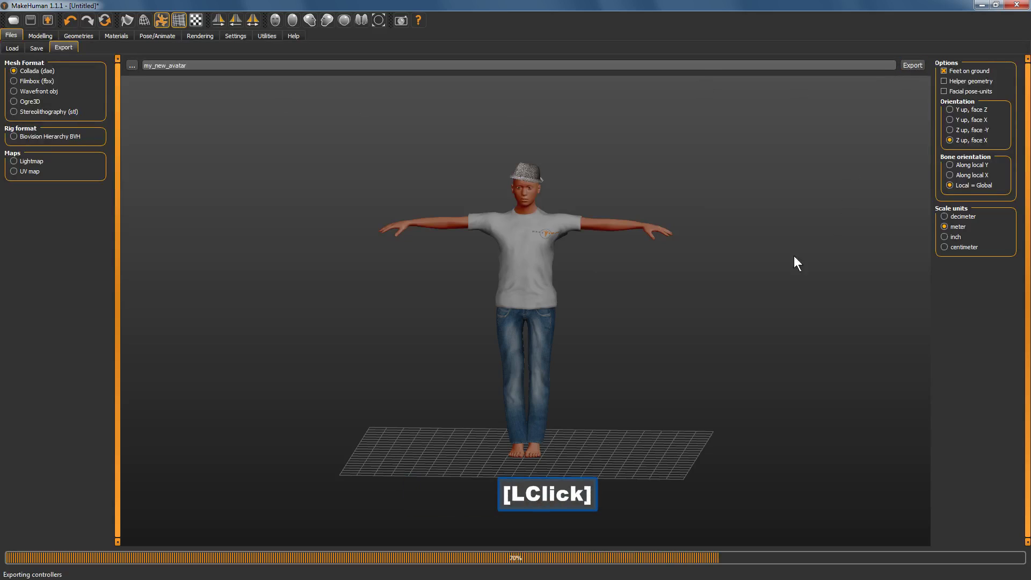
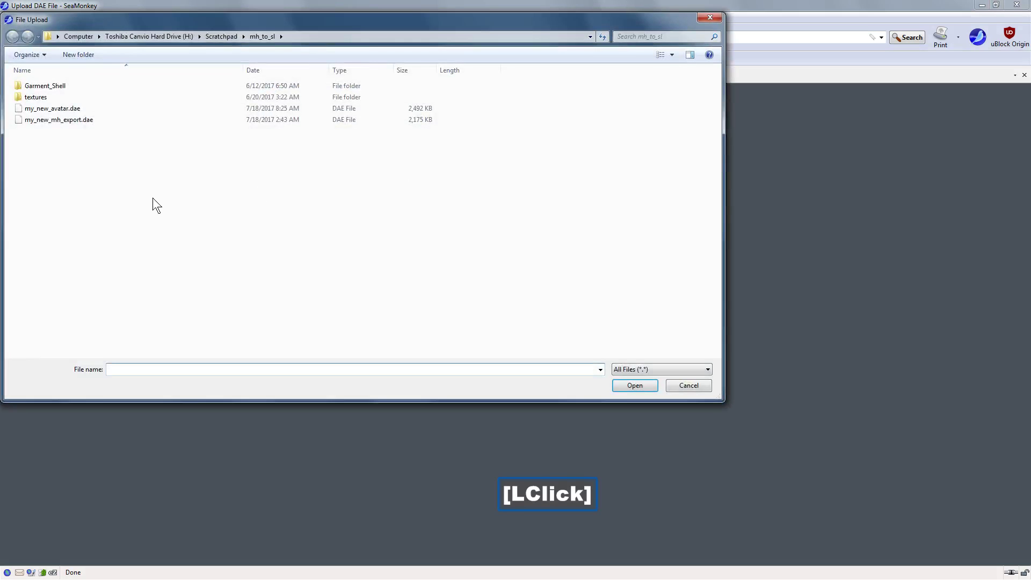
Upload my_new_avatar.dae to the onelifeform web converter
left_click(74, 118)
double_click(75, 118)
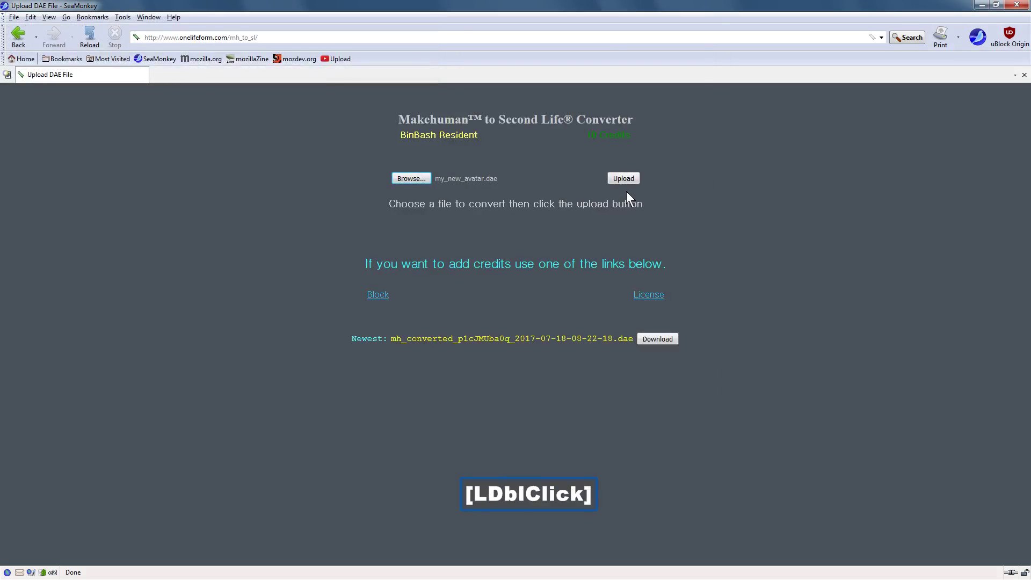
double_click(631, 186)
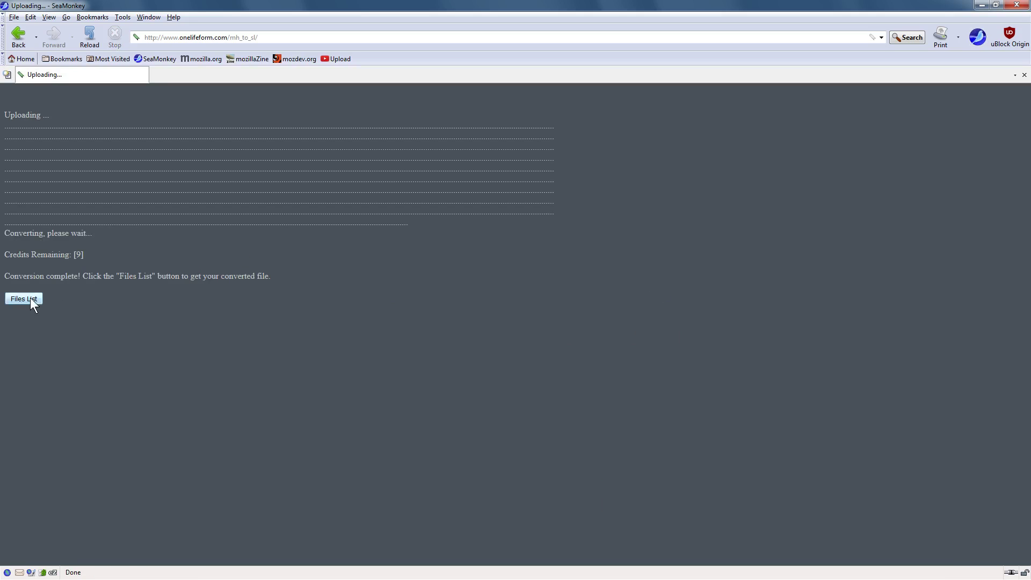
Download the converted .dae from the Files List into the mh_to_sl folder
left_click(28, 306)
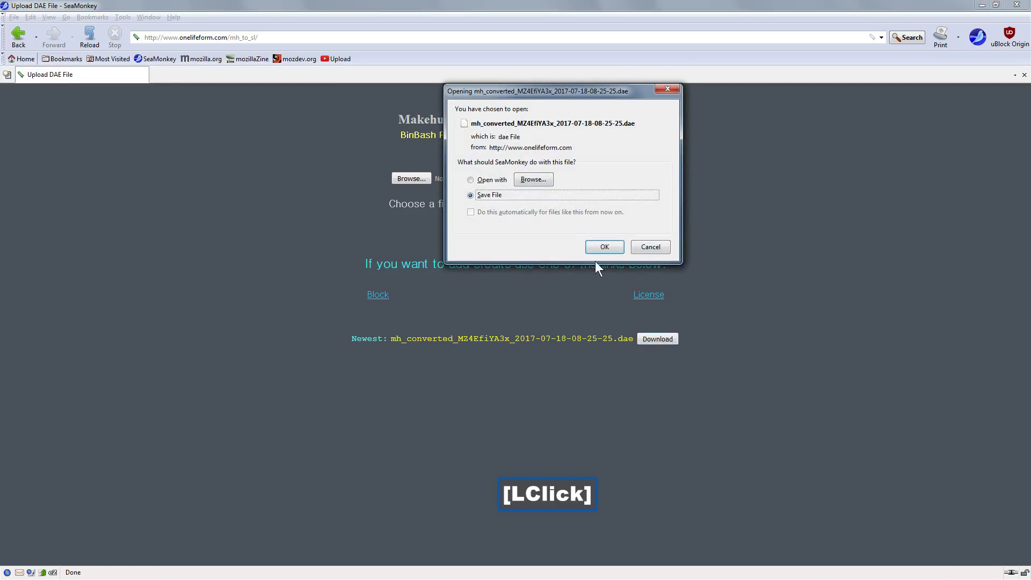
left_click(608, 258)
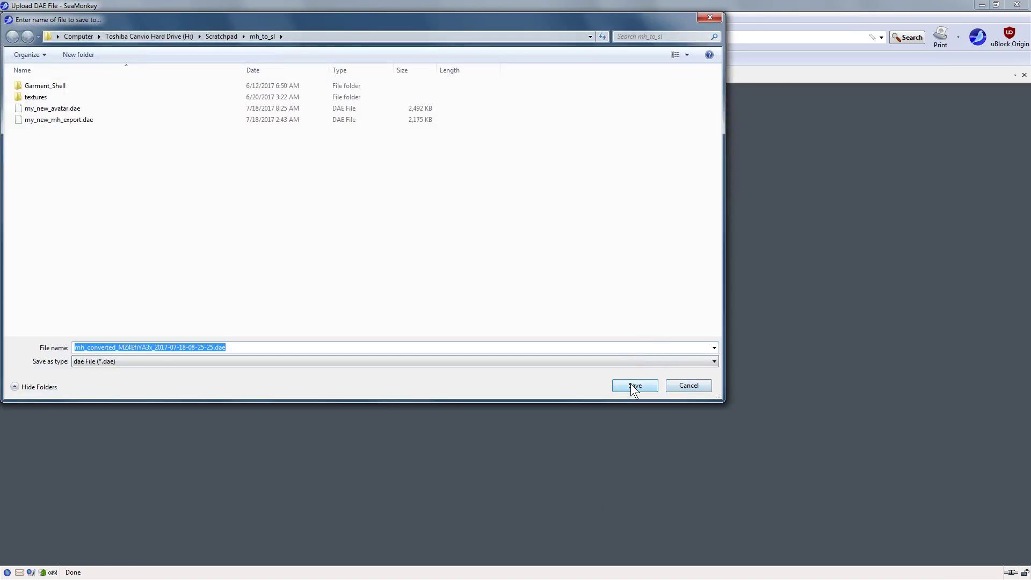
left_click(638, 392)
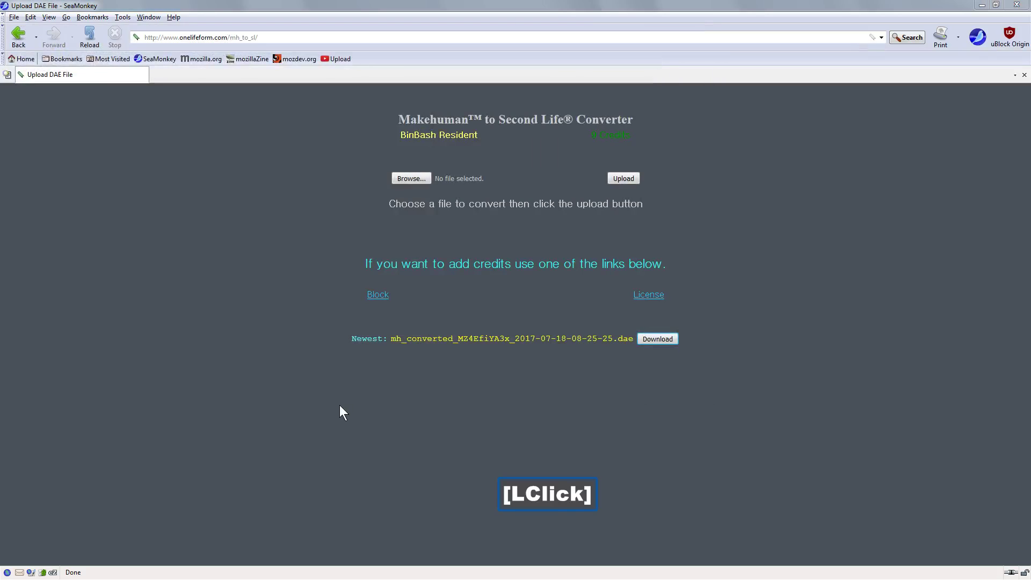
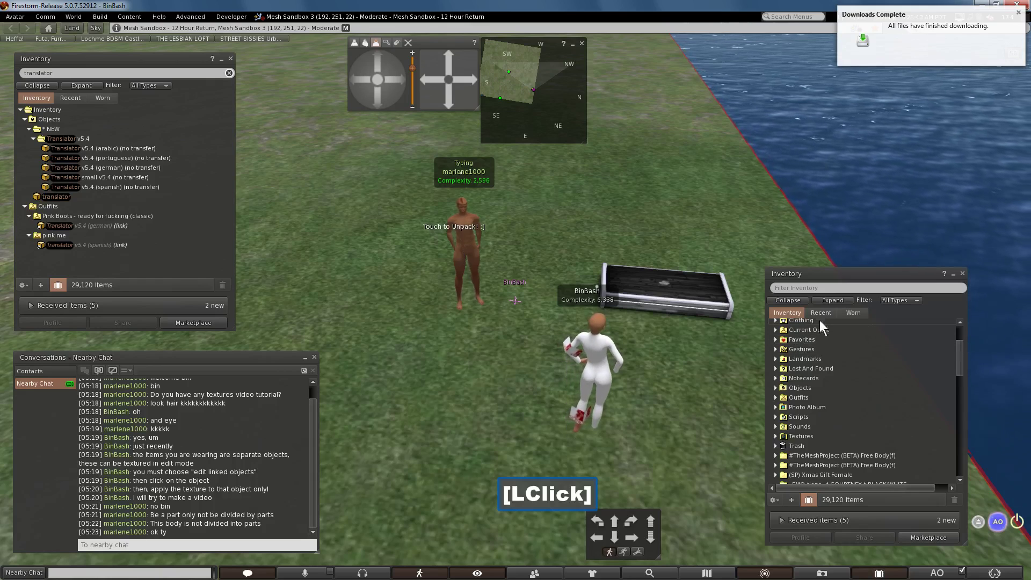
Load the converted .dae from mh_to_sl as the High LOD in the Upload Model window
left_click(821, 320)
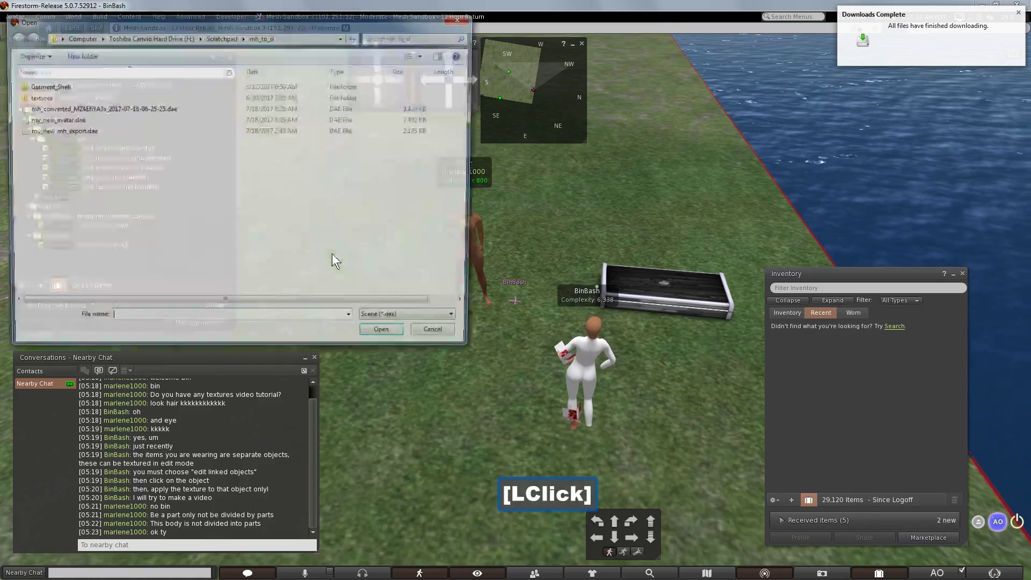
left_click(130, 115)
double_click(129, 114)
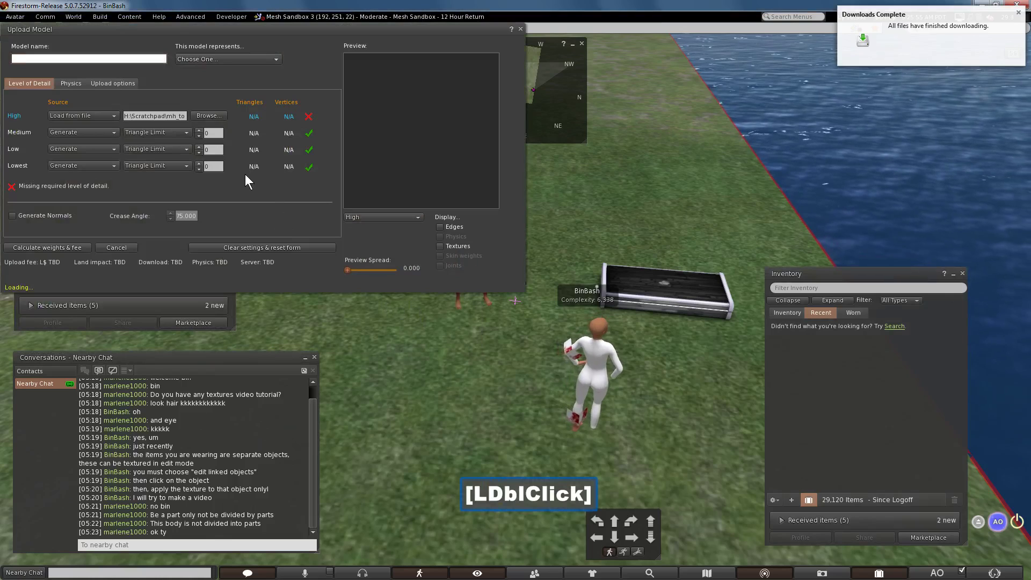
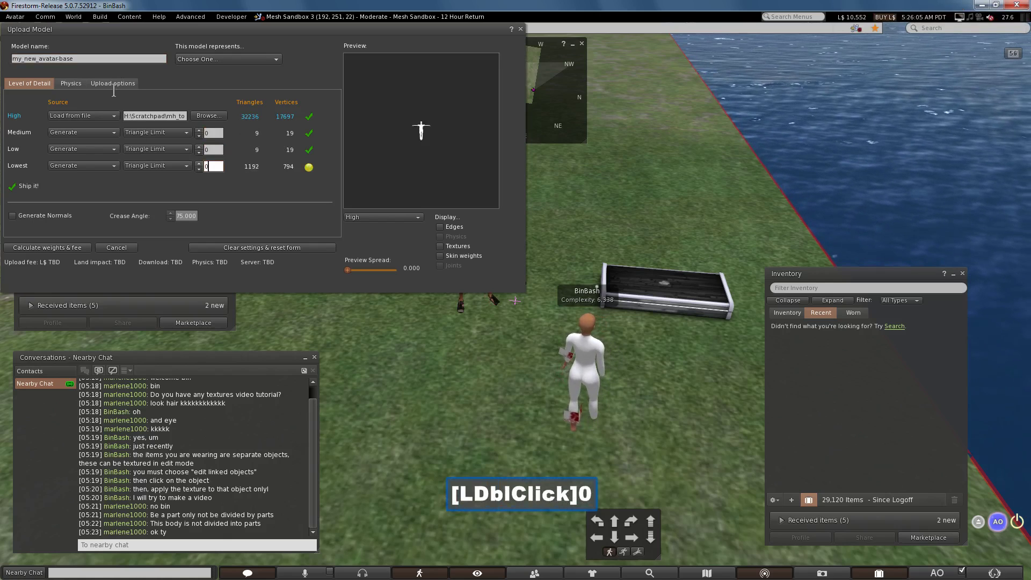
Upload my_new_avatar-base with skin weights and joint positions for the calculated L$14 fee
left_click(116, 93)
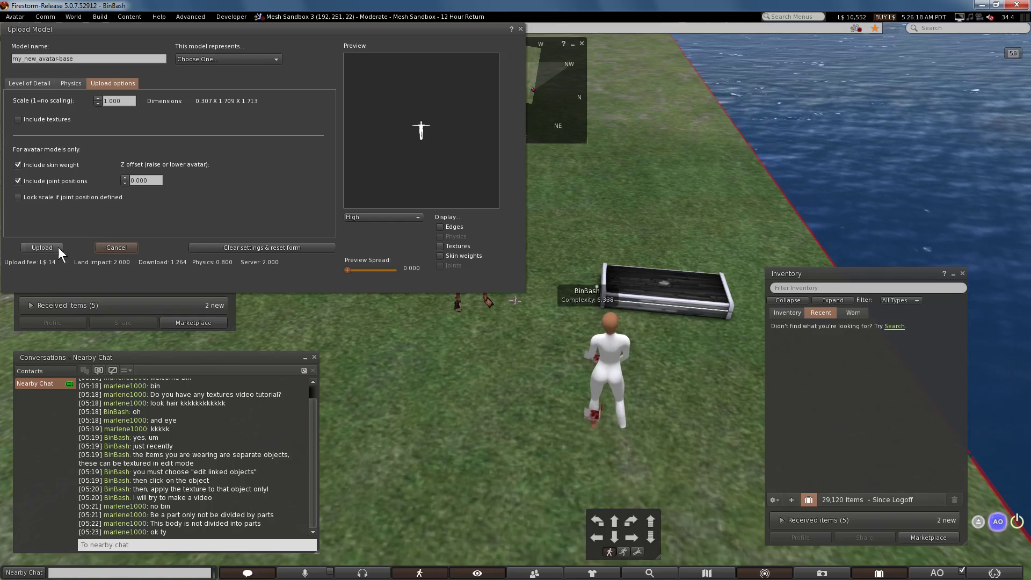
left_click(54, 255)
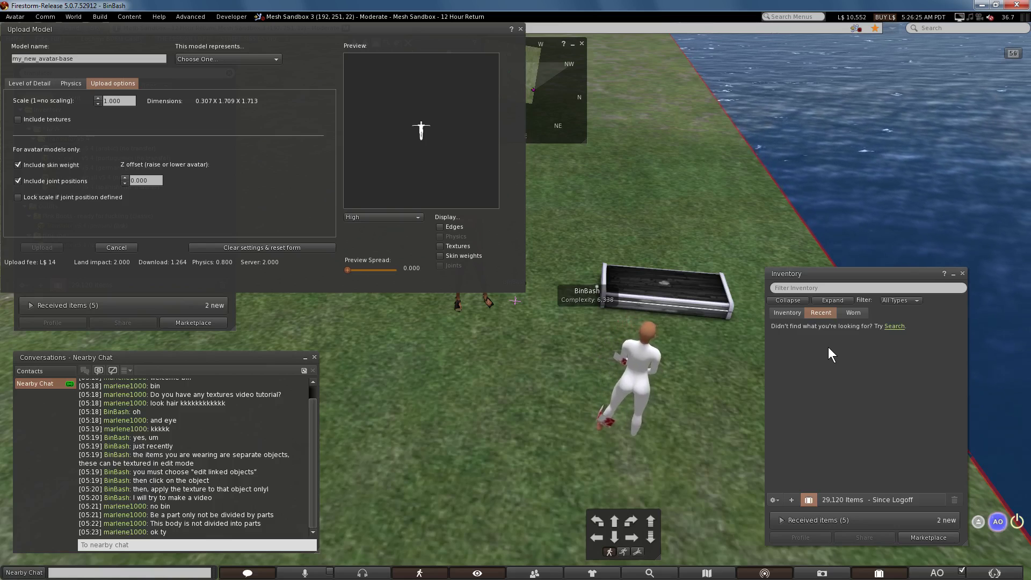
Rez my_new_avatar-base in-world from Recent inventory, zoom onto it and close Conversations
left_click(797, 360)
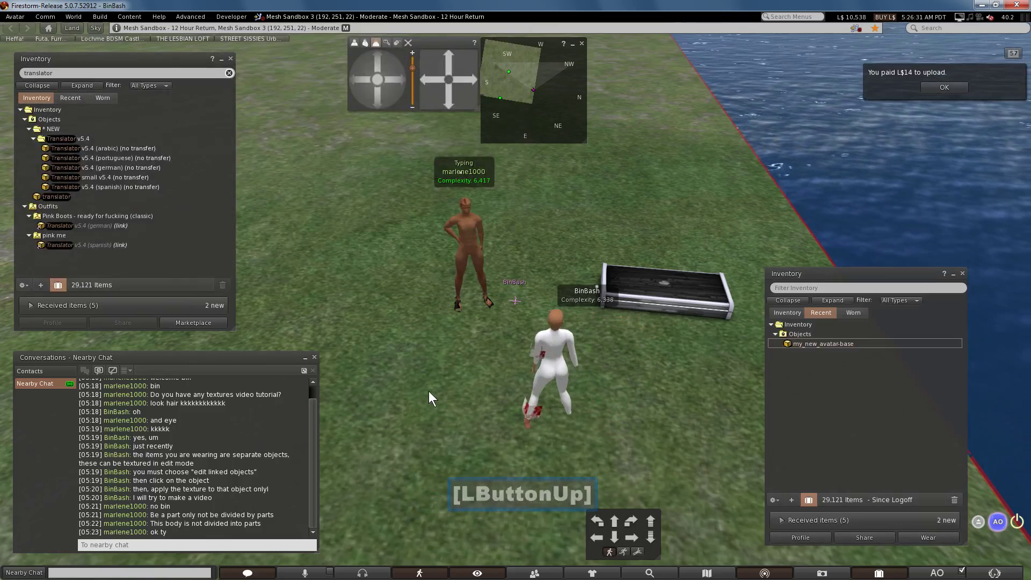
key("alt+z")
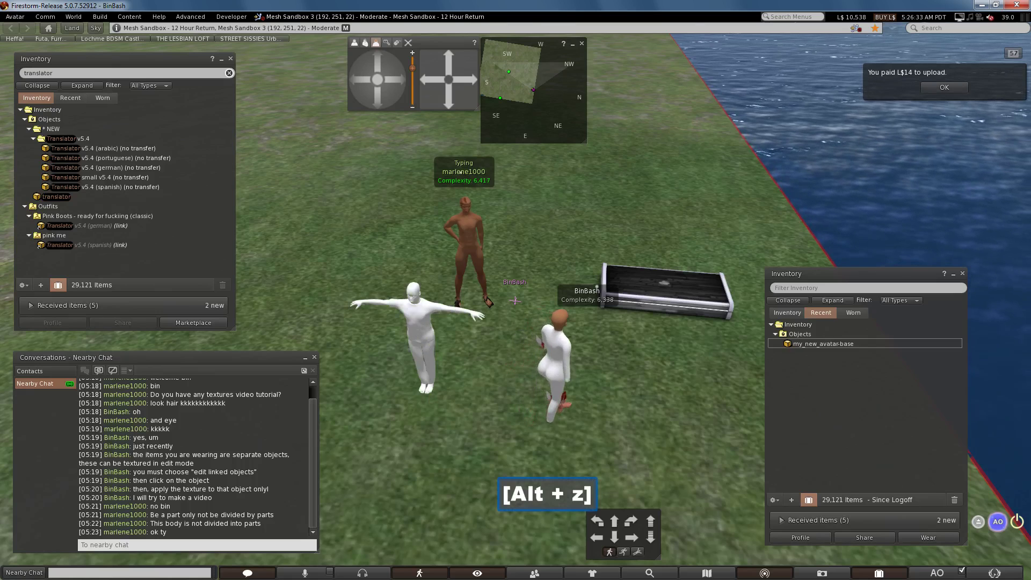
key("alt+z")
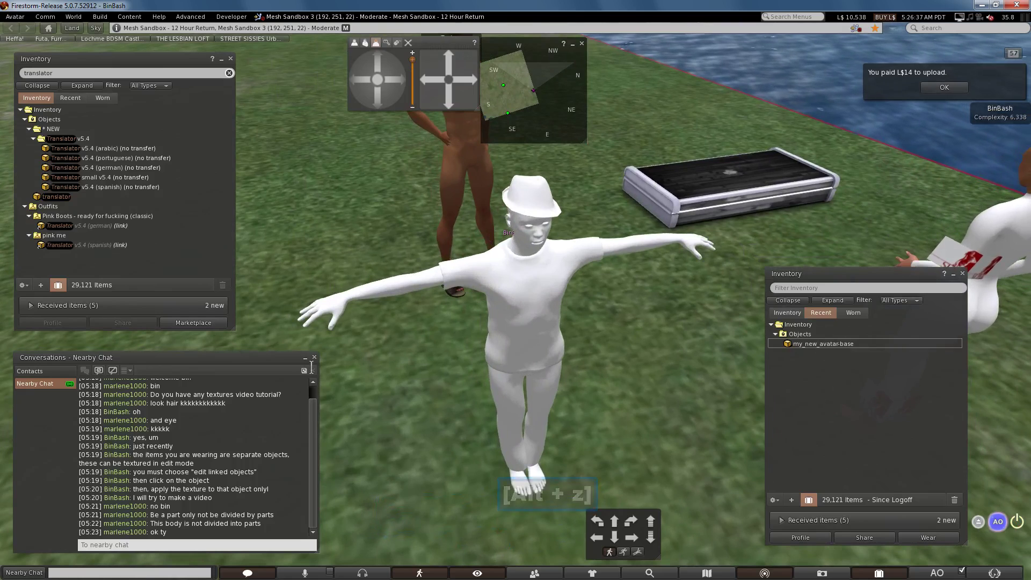
left_click(317, 365)
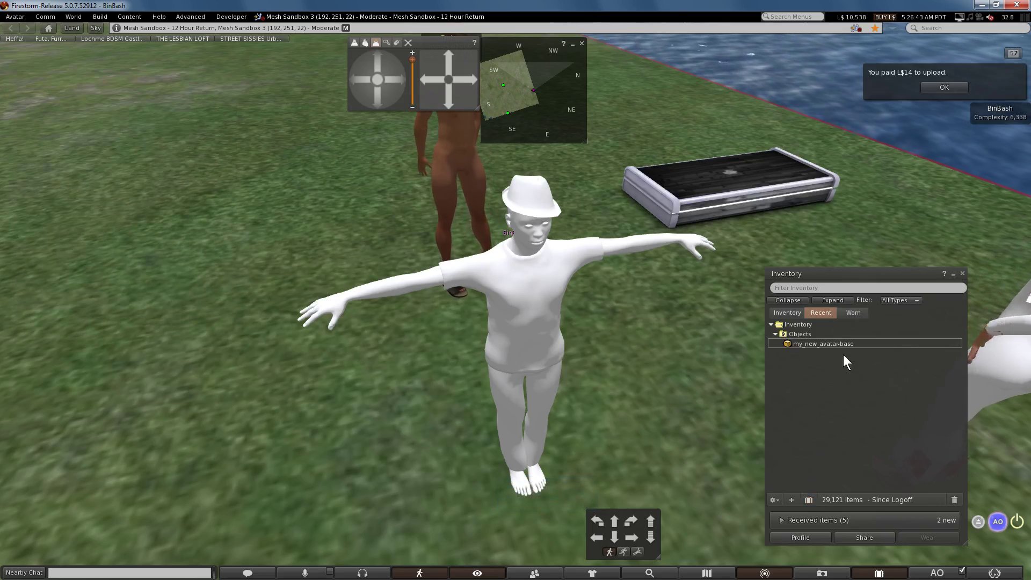
Filter inventory by 'distortion' and bring up the rezzed avatar mesh's context menu for editing
left_click(786, 322)
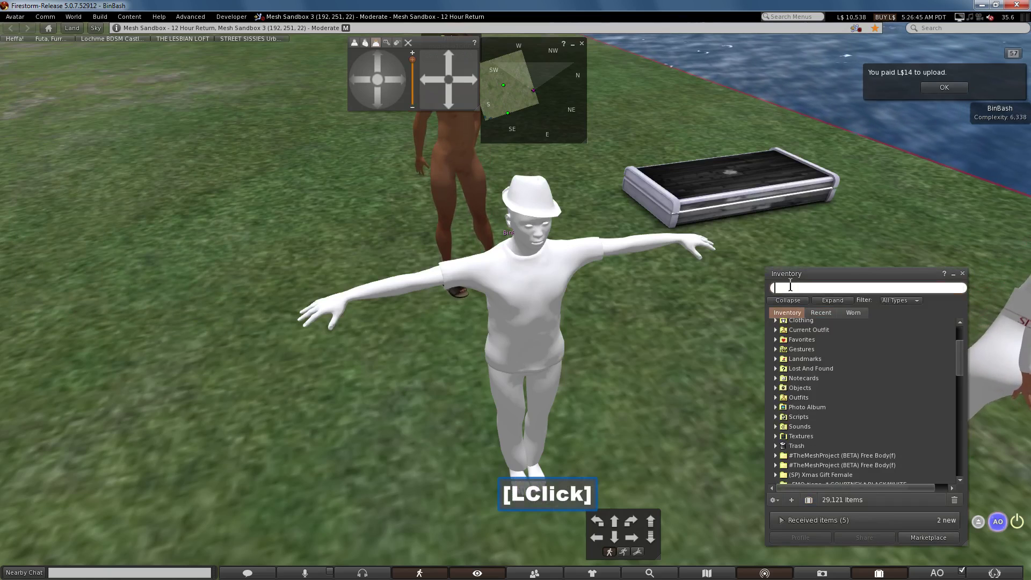
type("distortion")
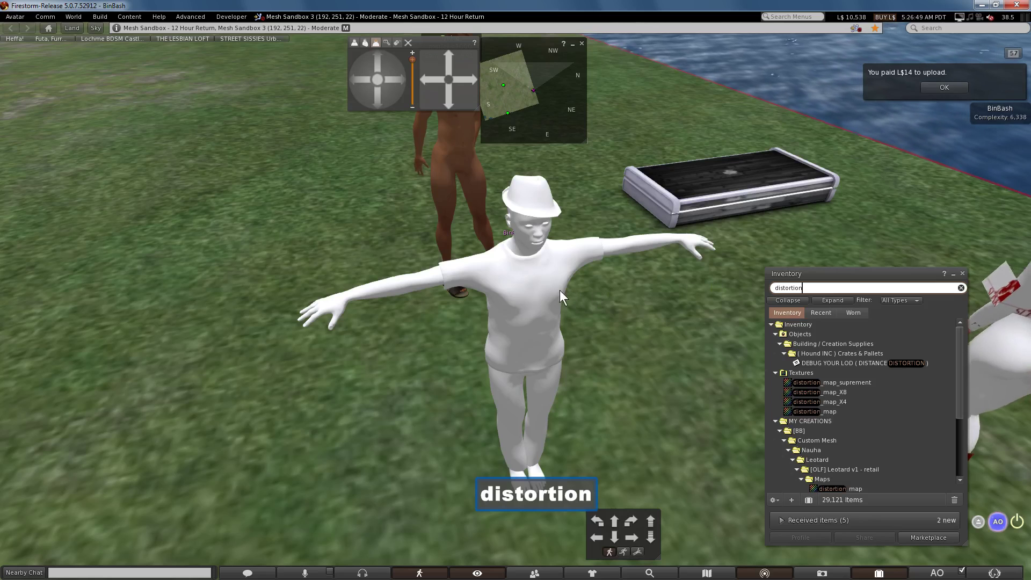
right_click(535, 294)
Enable Edit linked, select the hat and apply distortion_map_X4 on its Texture tab
left_click(552, 313)
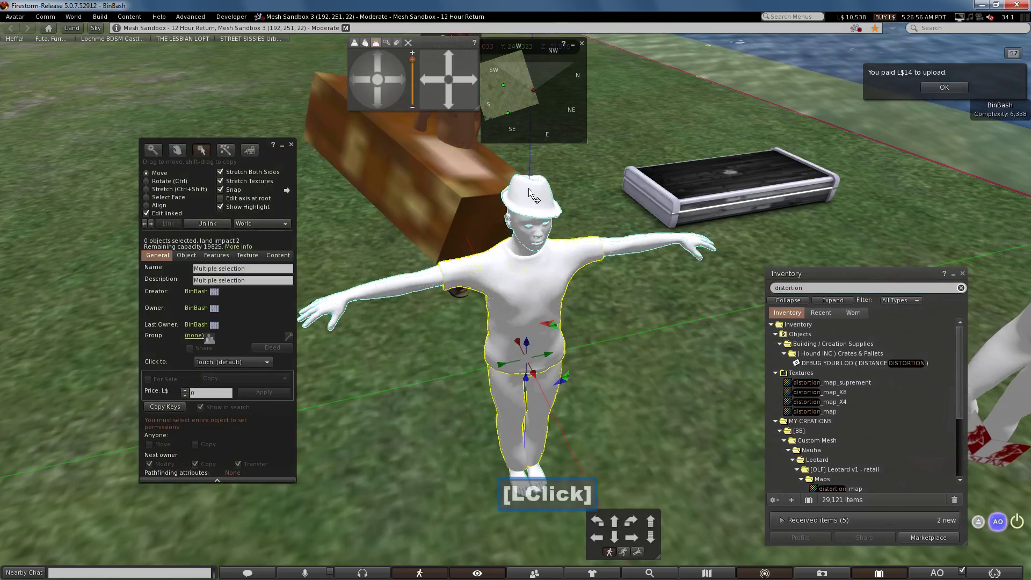
left_click(537, 193)
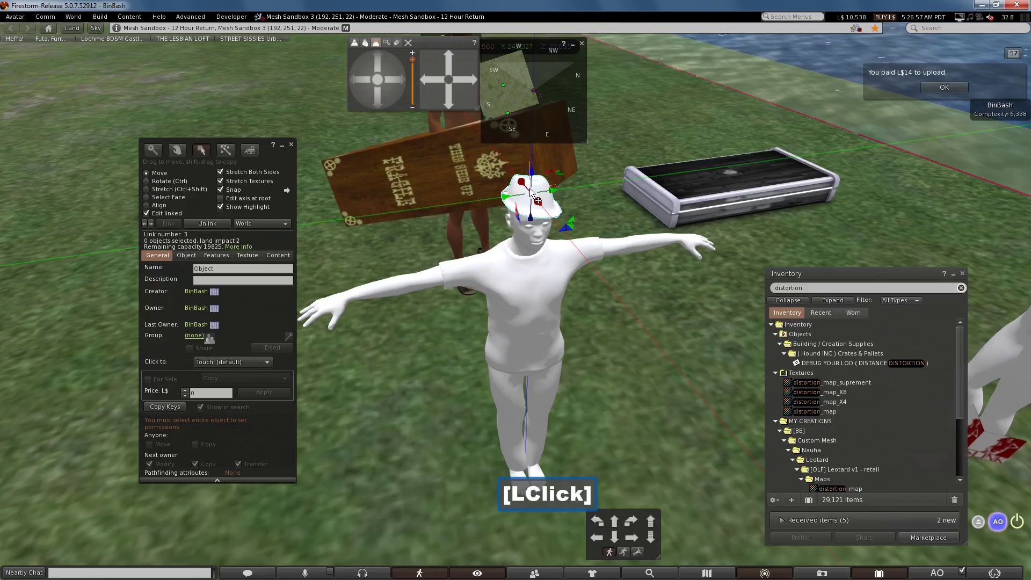
left_click(255, 265)
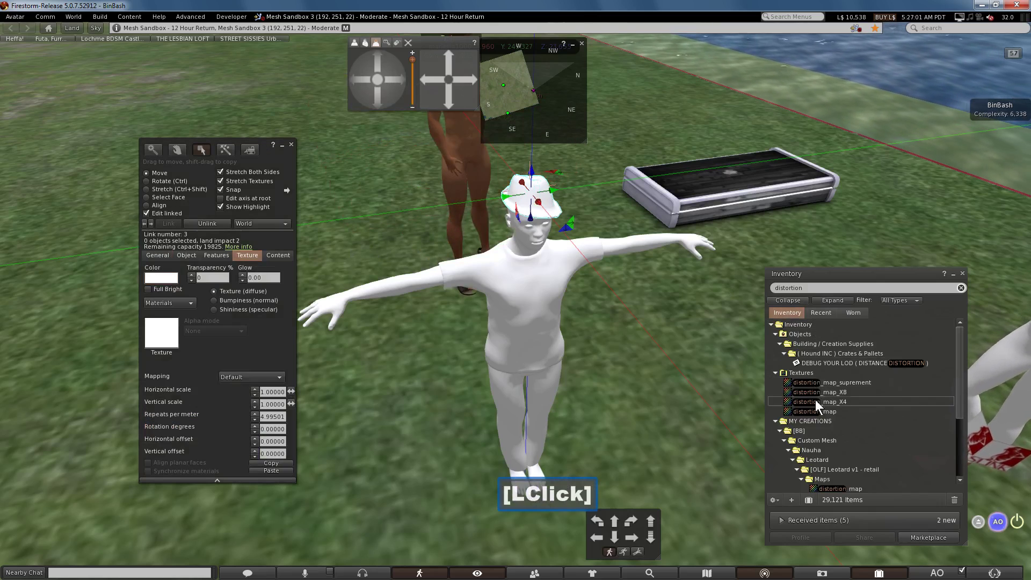
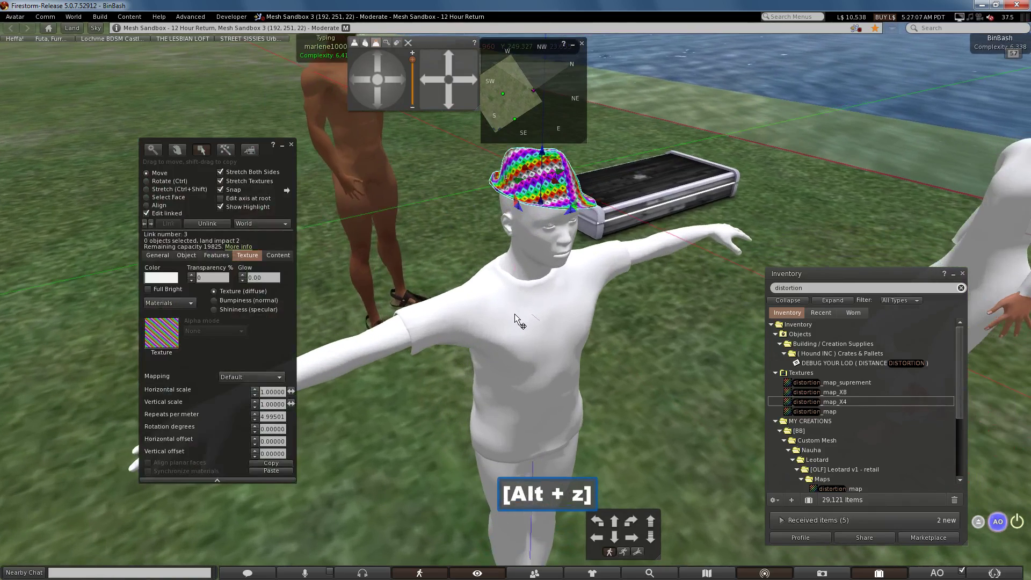
Apply the distortion_map texture to the avatar body and close the Edit tool
left_click(520, 323)
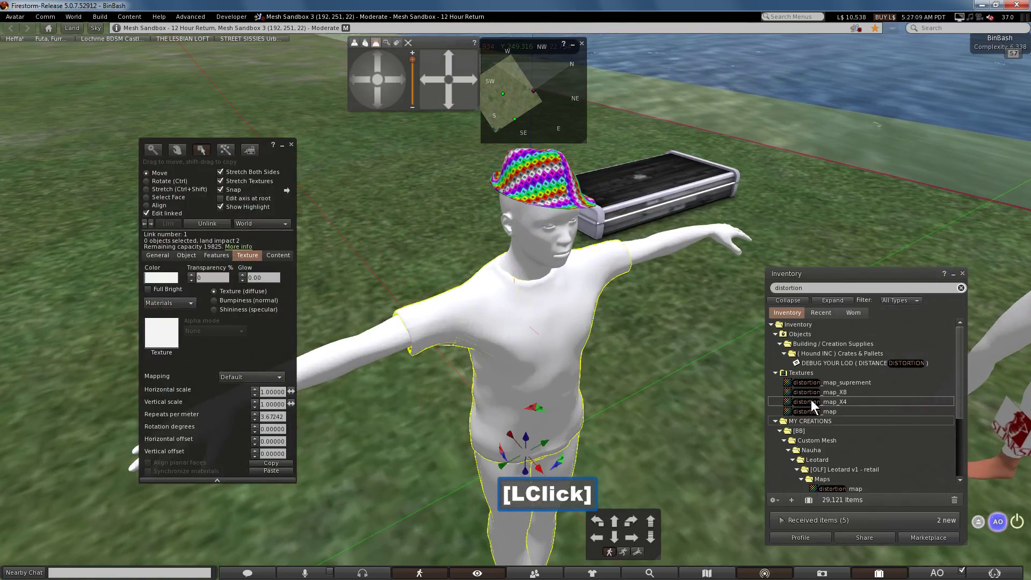
left_click(814, 405)
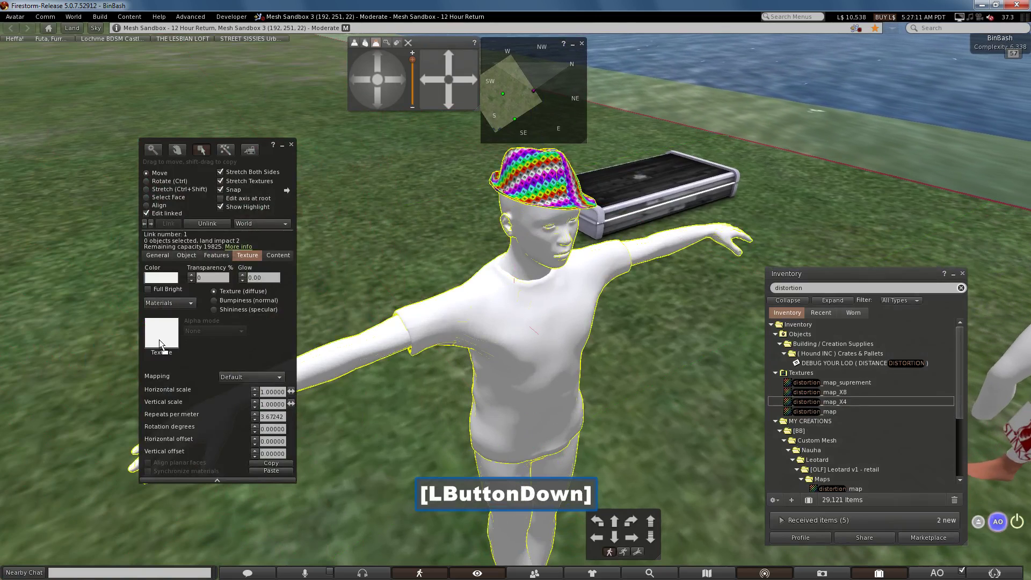
left_click(385, 358)
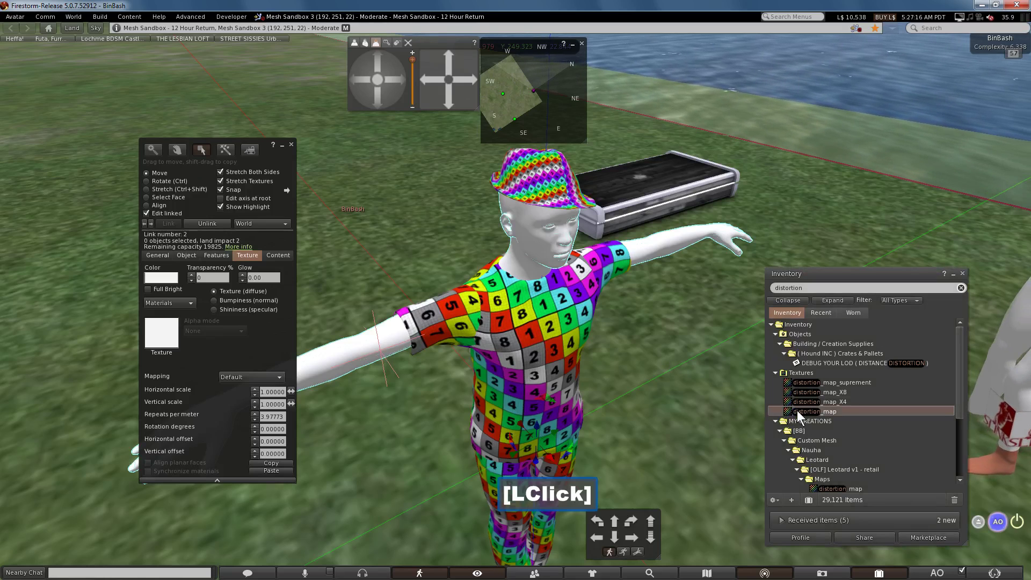
left_click(800, 416)
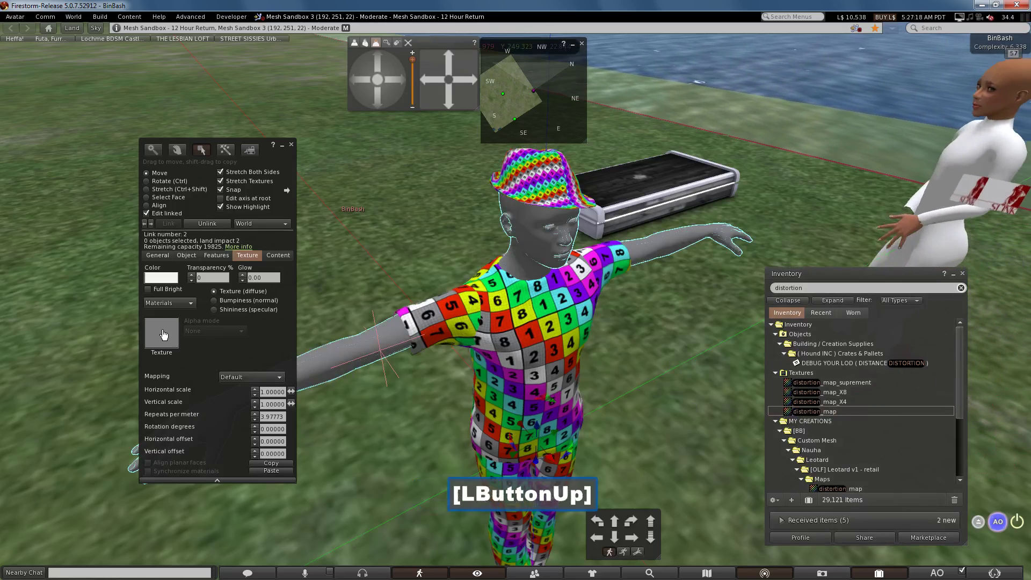
key("alt+z")
left_click(811, 477)
key("alt+z")
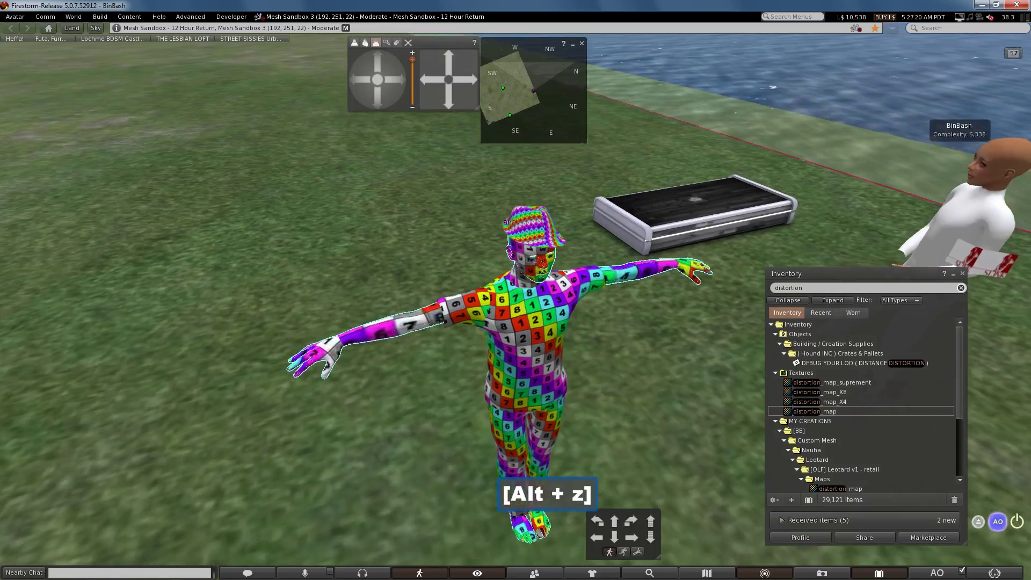
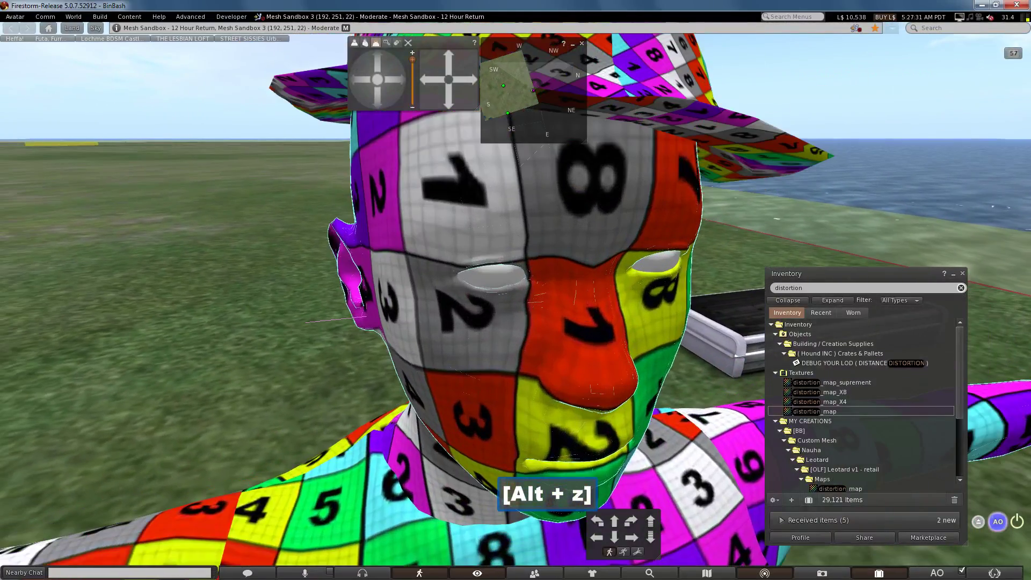
Select only the avatar's blank white eyeball face in the Edit tool
key("alt+z")
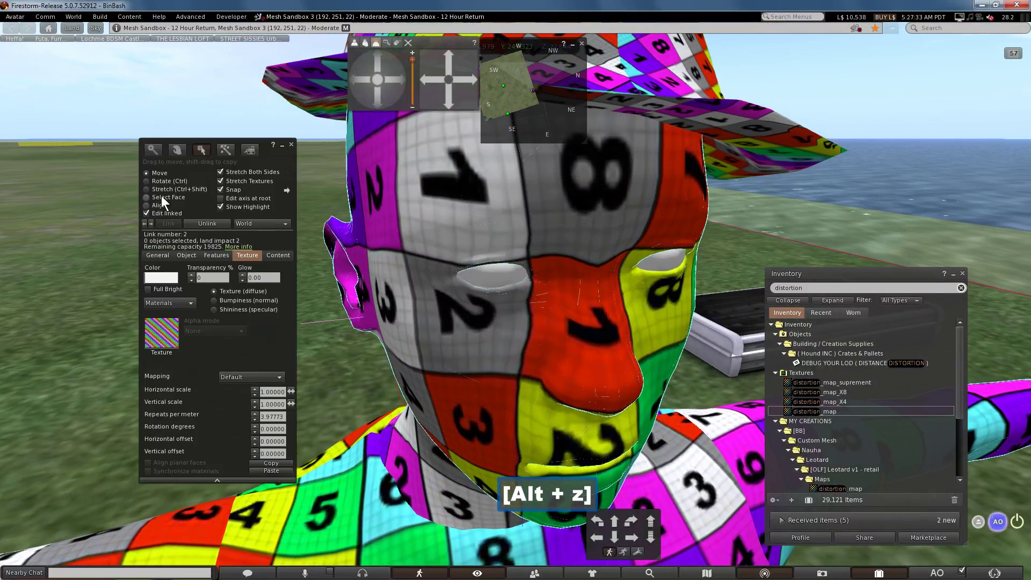
left_click(164, 201)
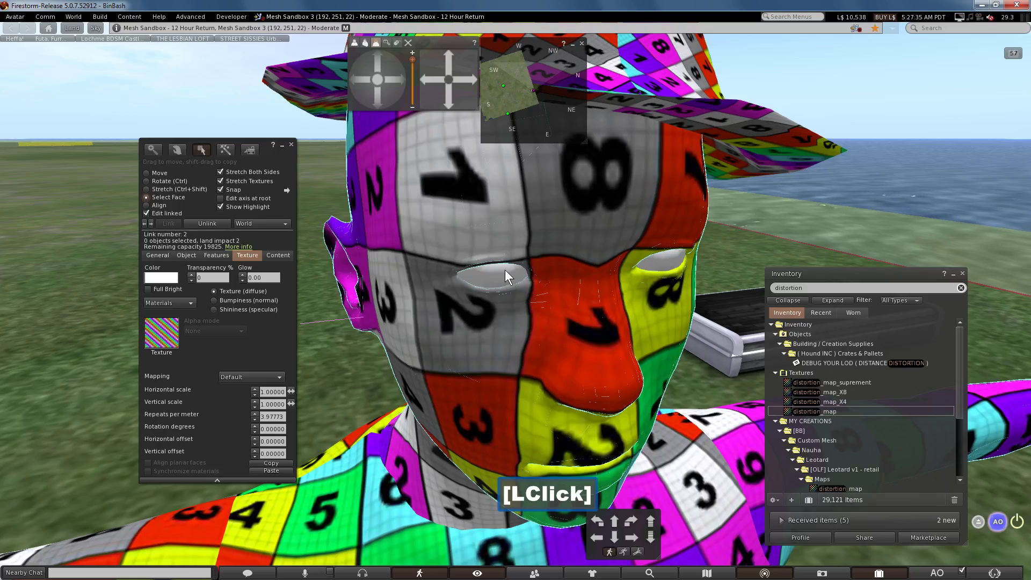
left_click(504, 288)
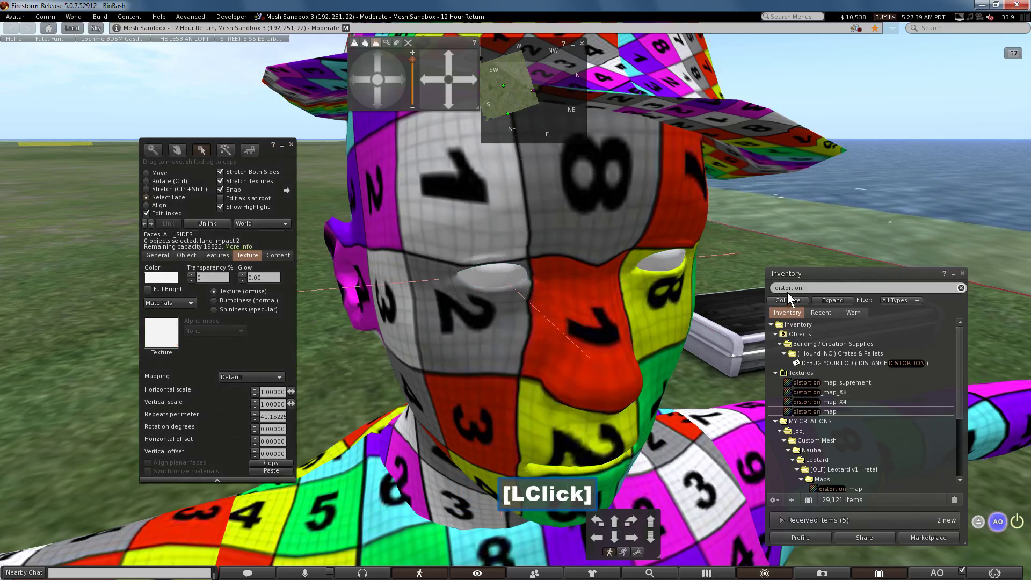
Filter inventory for 'eyes' and pick the brown_eyes texture for the eyeball
type("eyes")
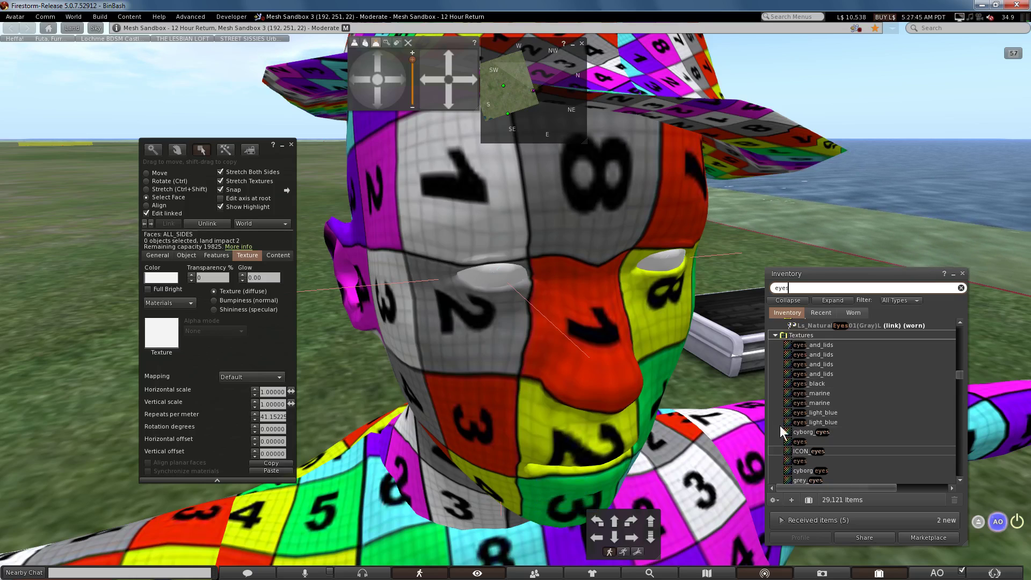
left_click(777, 338)
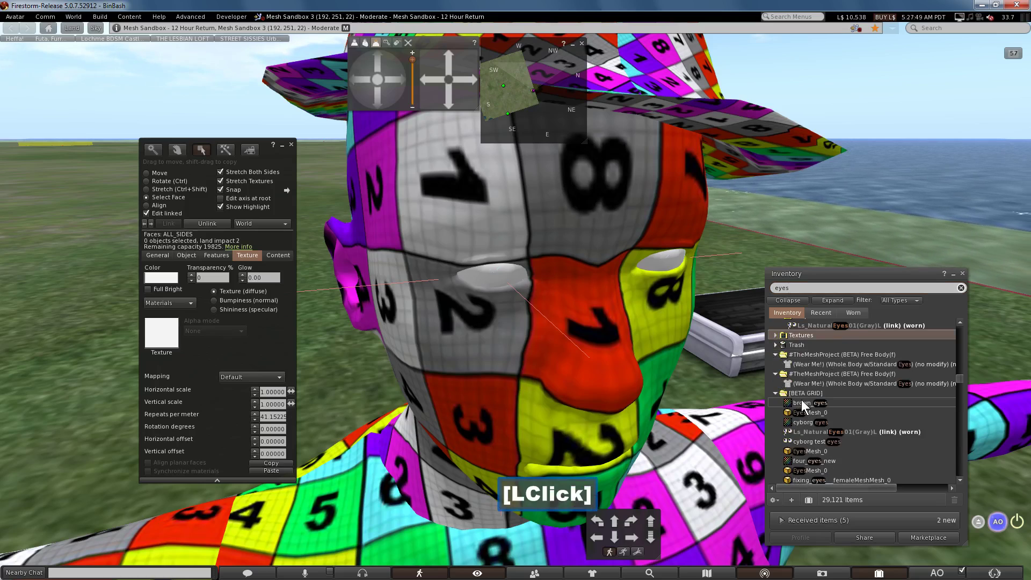
left_click(814, 406)
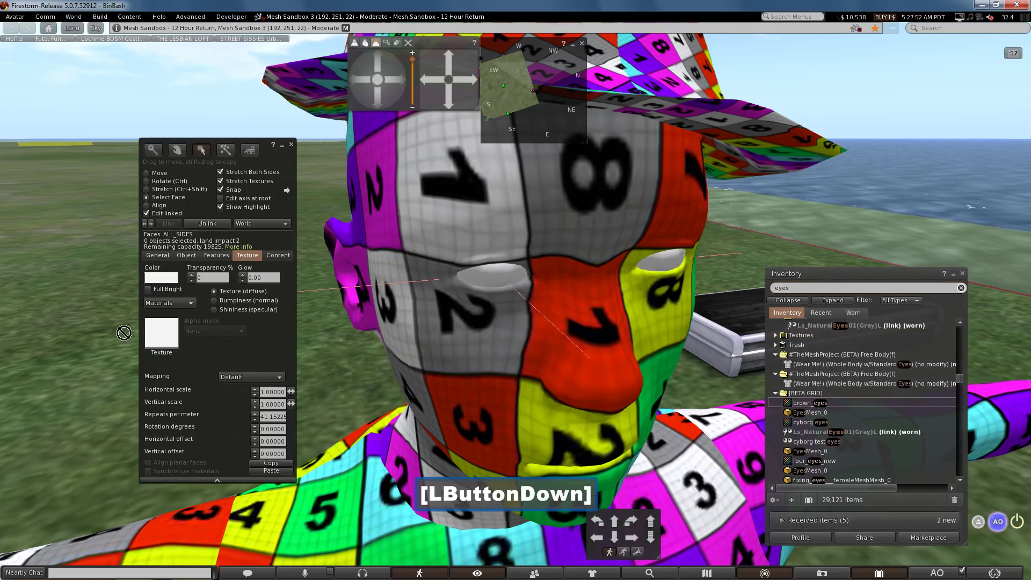